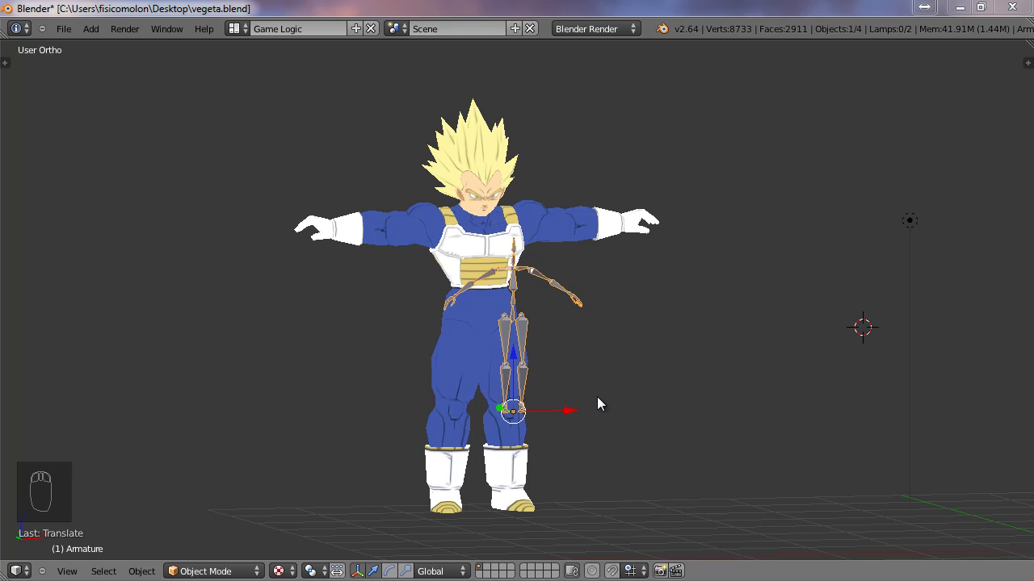
- Scale the armature up in front view until its bones match Vegeta's height and proportions
left_click_drag(593, 387, 577, 387)
key("s")
key("KP_1")
key("g")
left_click_drag(577, 430, 613, 435)
key("s")
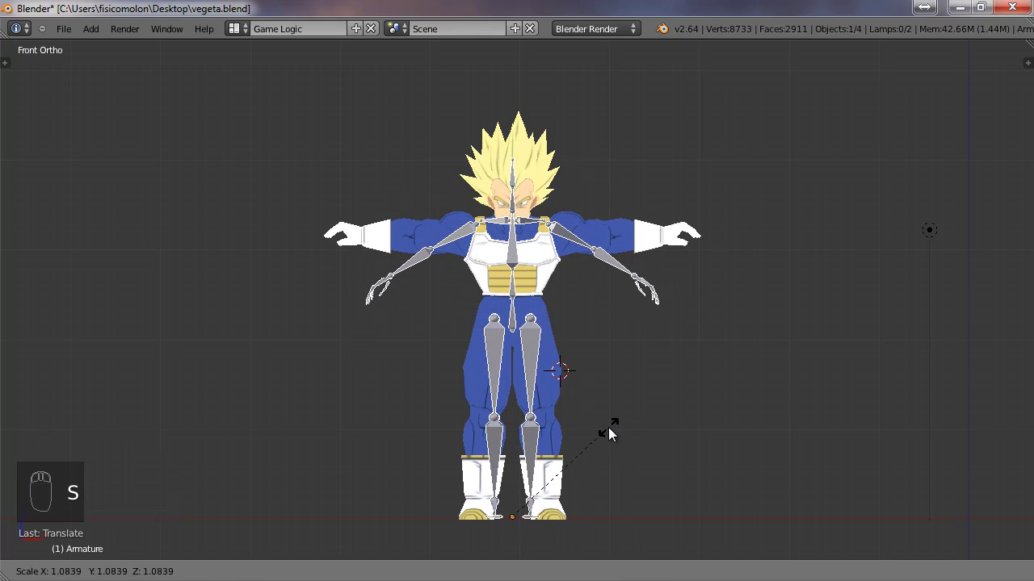
left_click_drag(610, 435, 602, 330)
left_click_drag(618, 333, 603, 330)
- Orbit around the character to check how the skeleton sits in depth
key("KP_1")
middle_click(603, 330)
left_click_drag(596, 316, 596, 316)
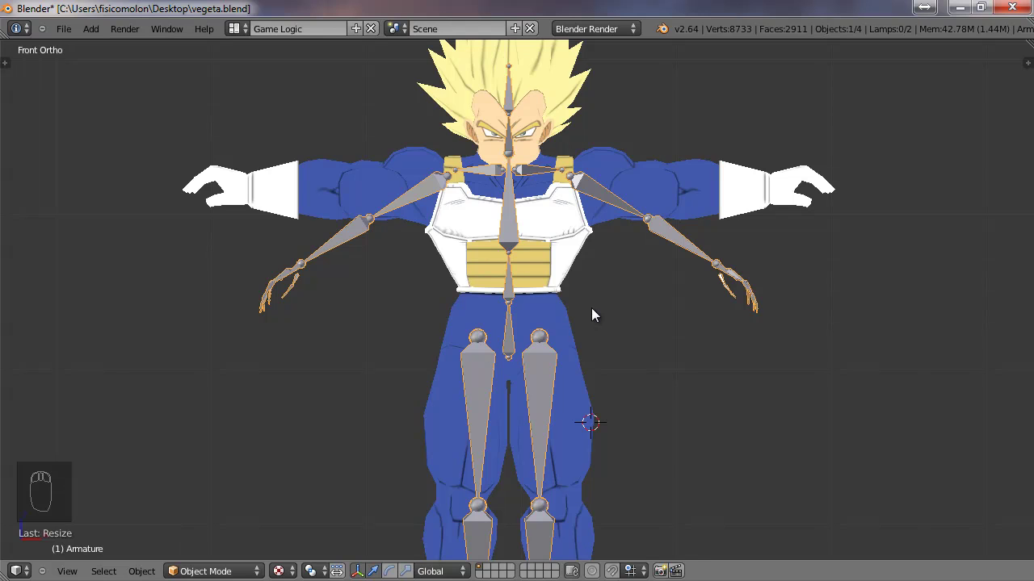
left_click_drag(596, 283, 530, 332)
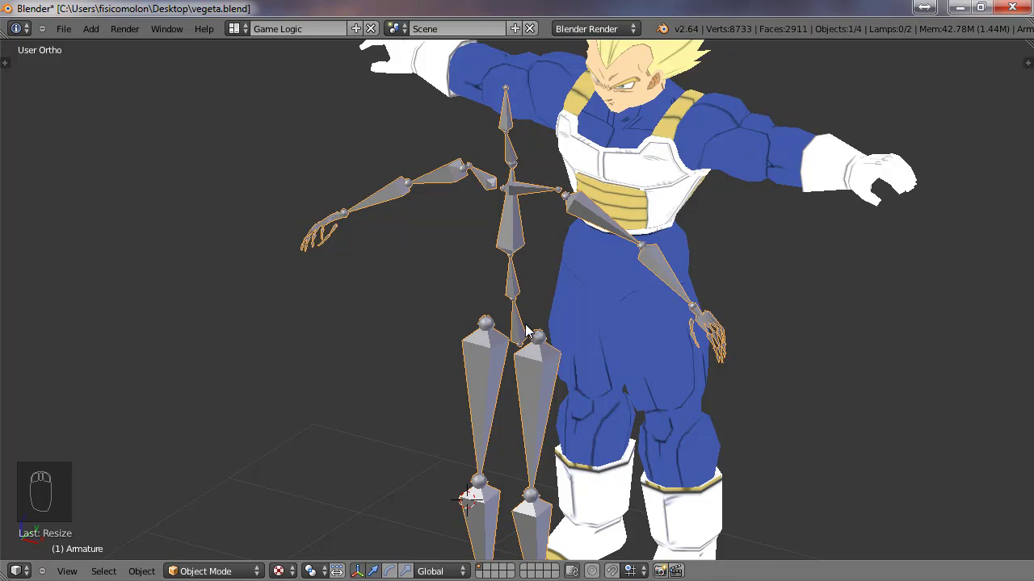
- Move the armature along the depth axis so it sits inside Vegeta's body from the side
scroll("up", 3)
left_click_drag(341, 306, 518, 287)
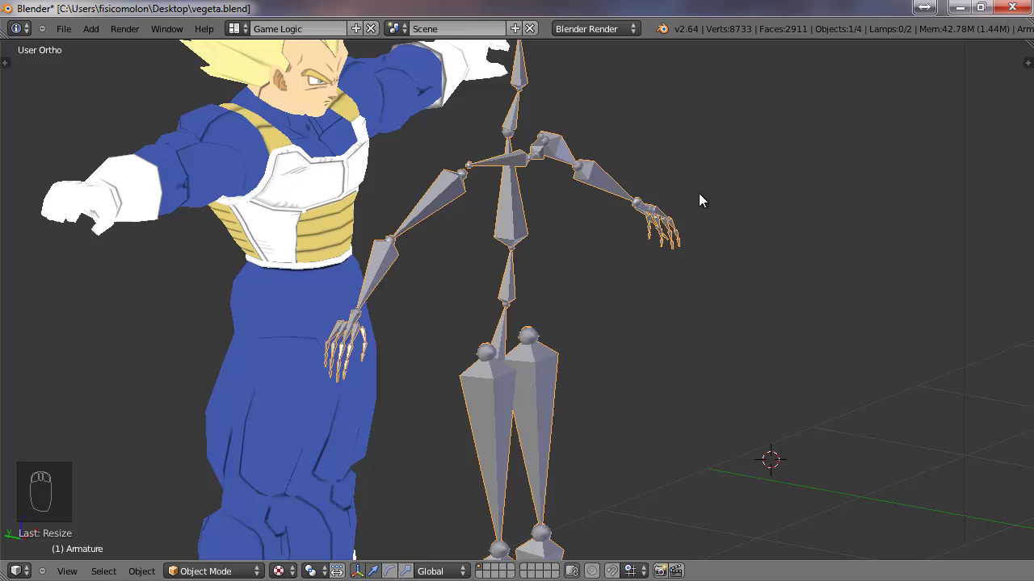
left_click_drag(672, 229, 417, 365)
left_click_drag(443, 356, 250, 252)
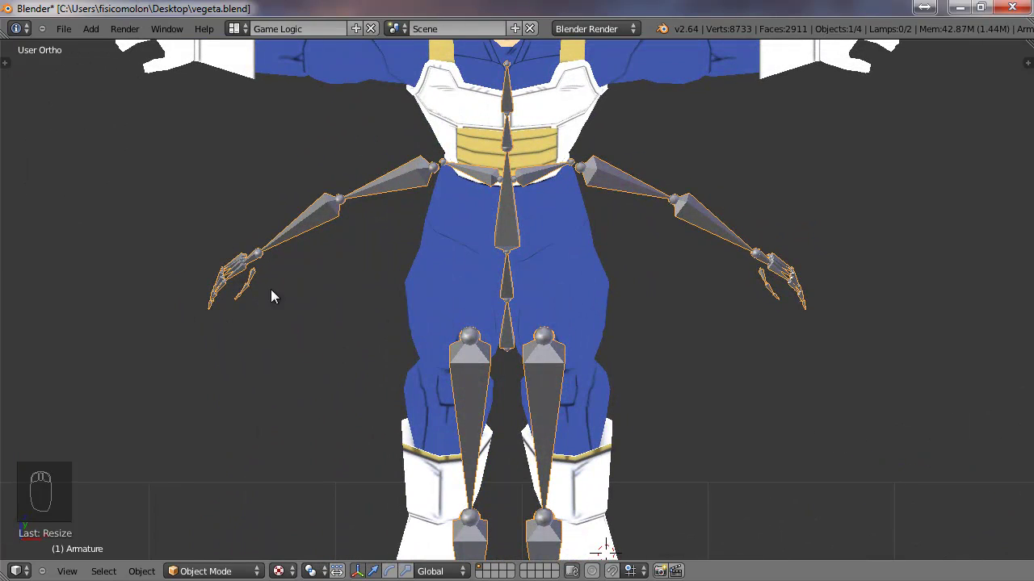
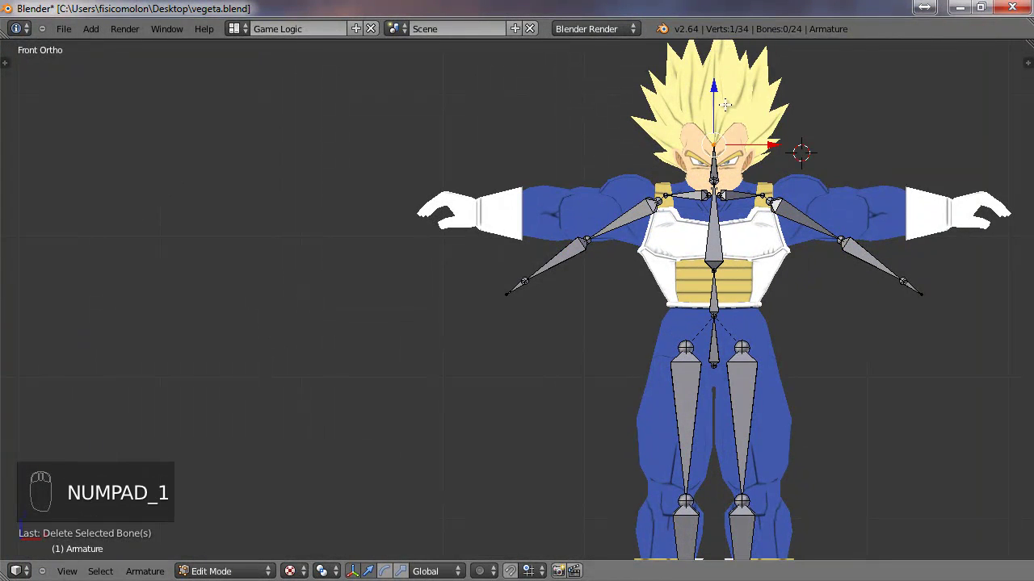
- Raise the head bone's tip up to the top of Vegeta's hair
key("g")
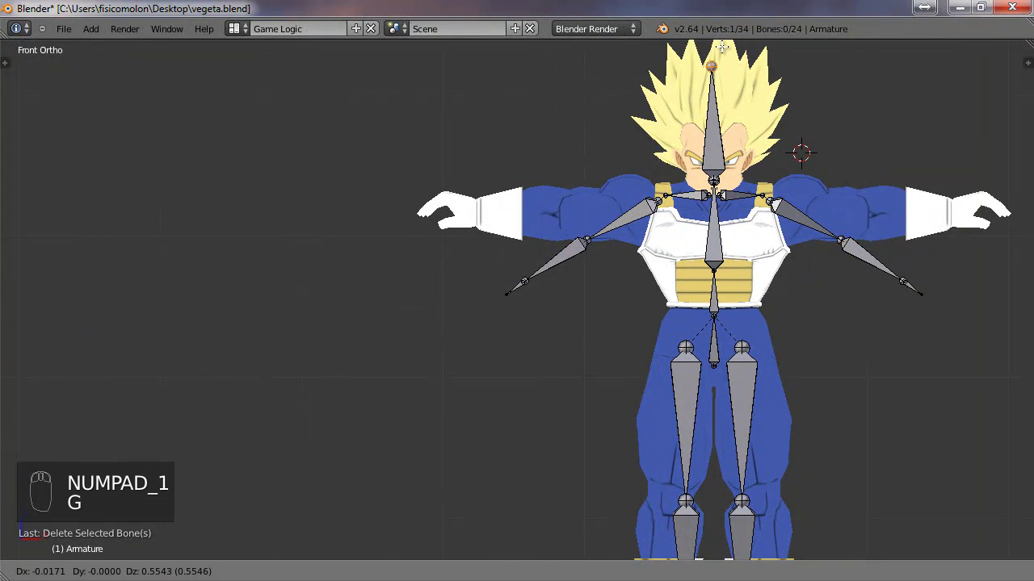
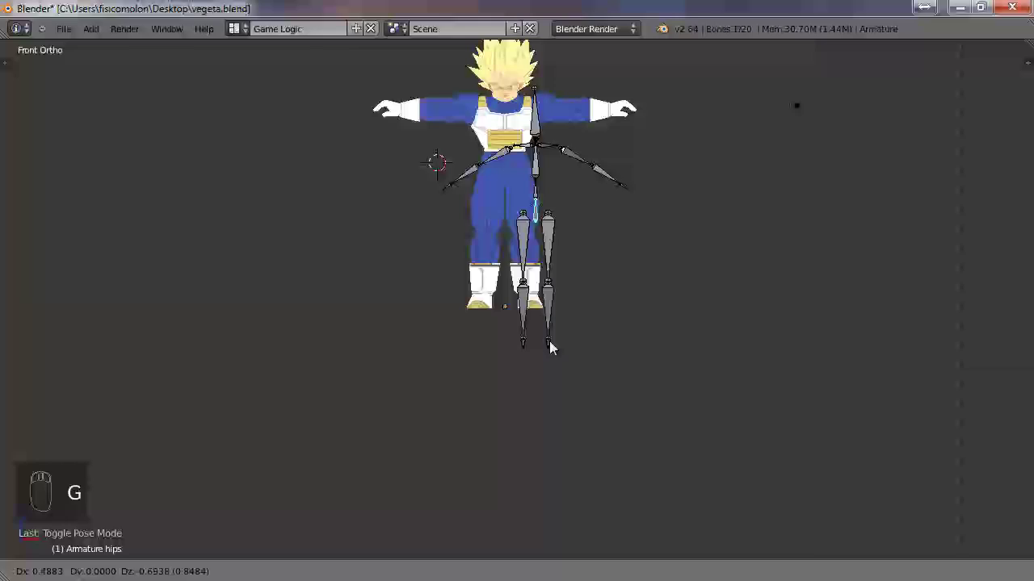
- Move the armature back over Vegeta's body, undoing the moves that misplaced it
left_click_drag(503, 416, 608, 401)
key("g")
left_click_drag(606, 401, 644, 451)
key("g")
right_click(644, 451)
left_click_drag(644, 451, 640, 313)
key("ctrl+z")
key("ctrl+z")
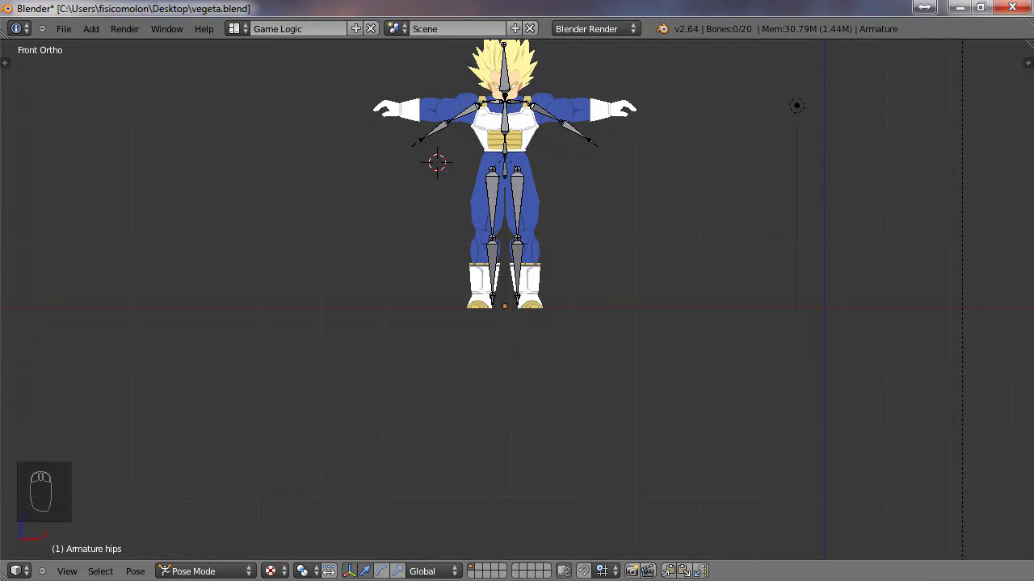
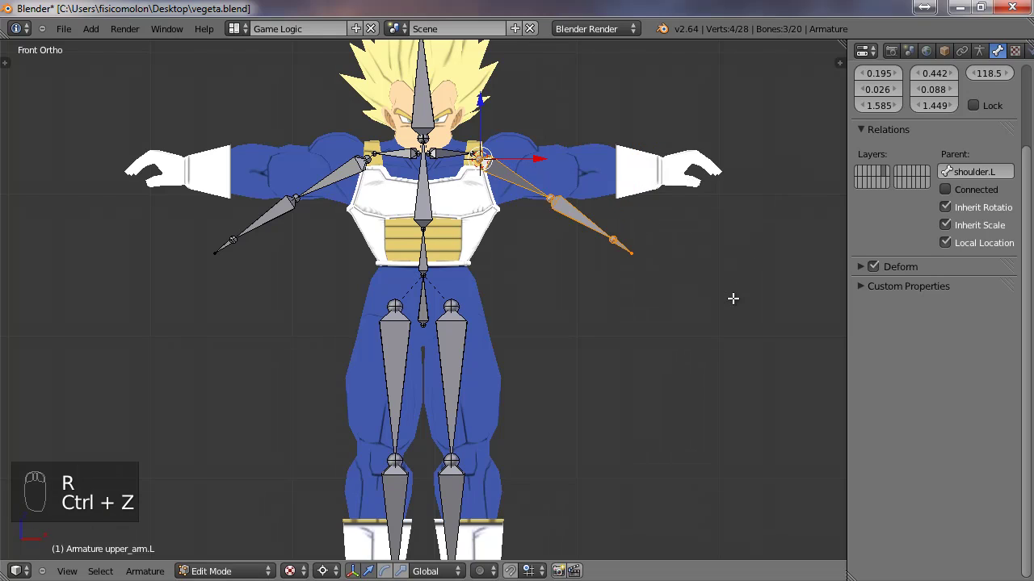
- Rotate the left upper-arm bone level and extend the forearm bone out to the glove
key("r")
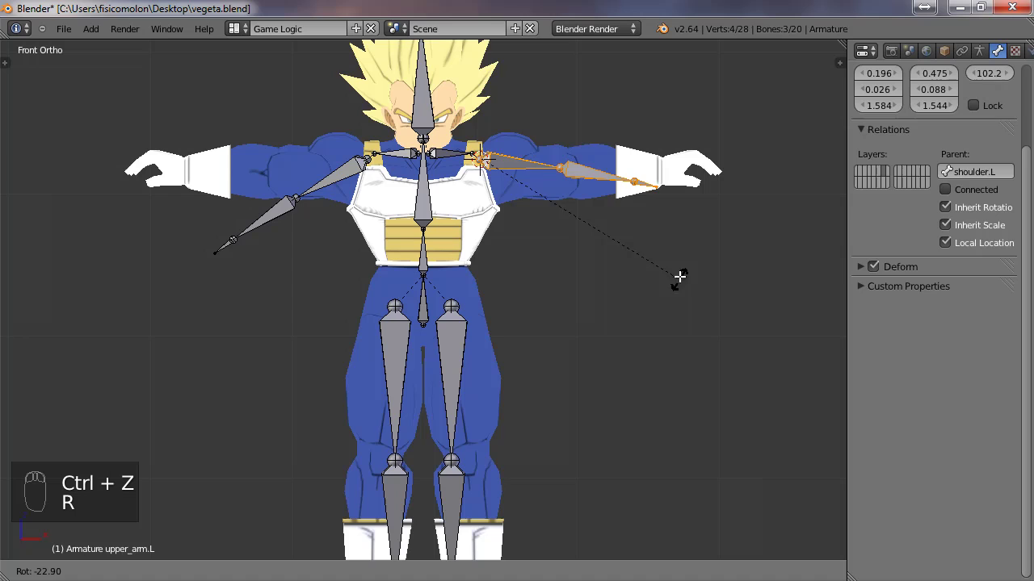
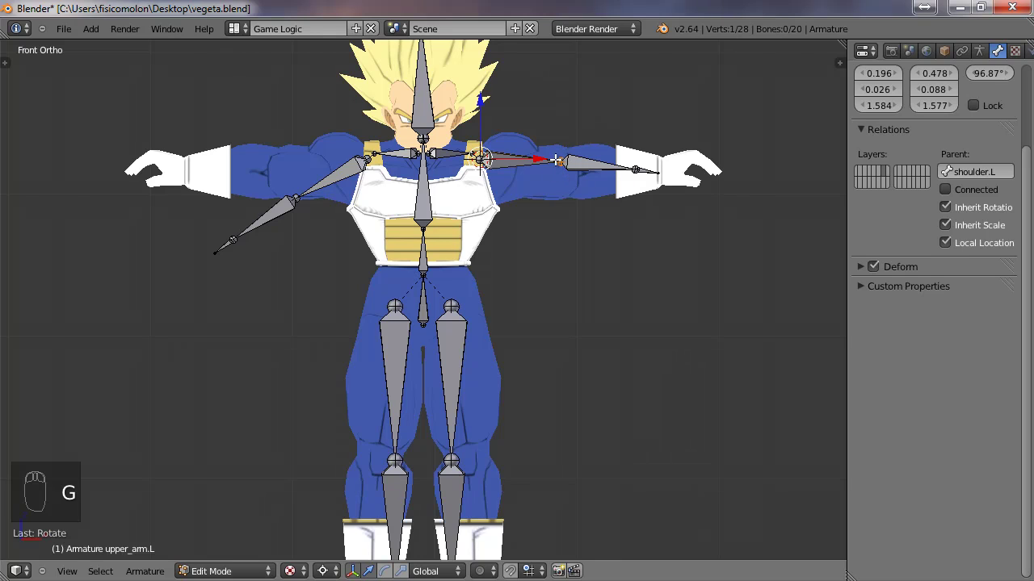
key("g")
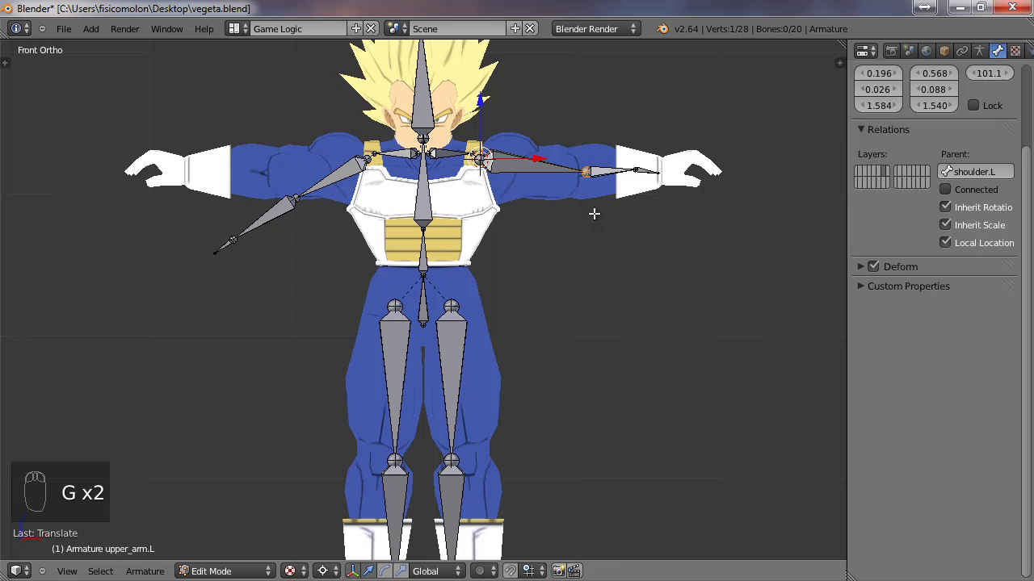
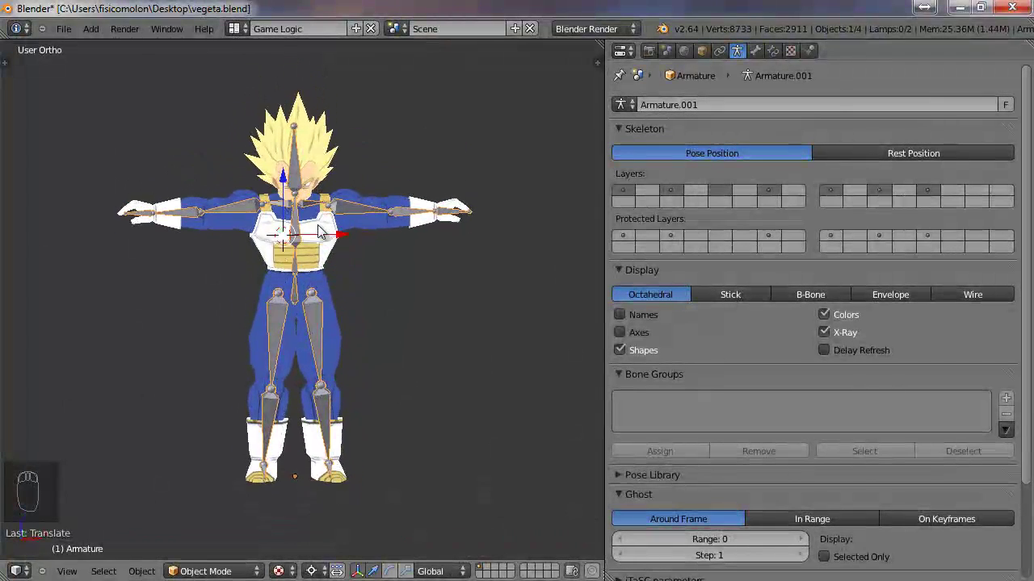
- In front view, select the armature together with the Vegeta mesh for parenting
key("KP_1")
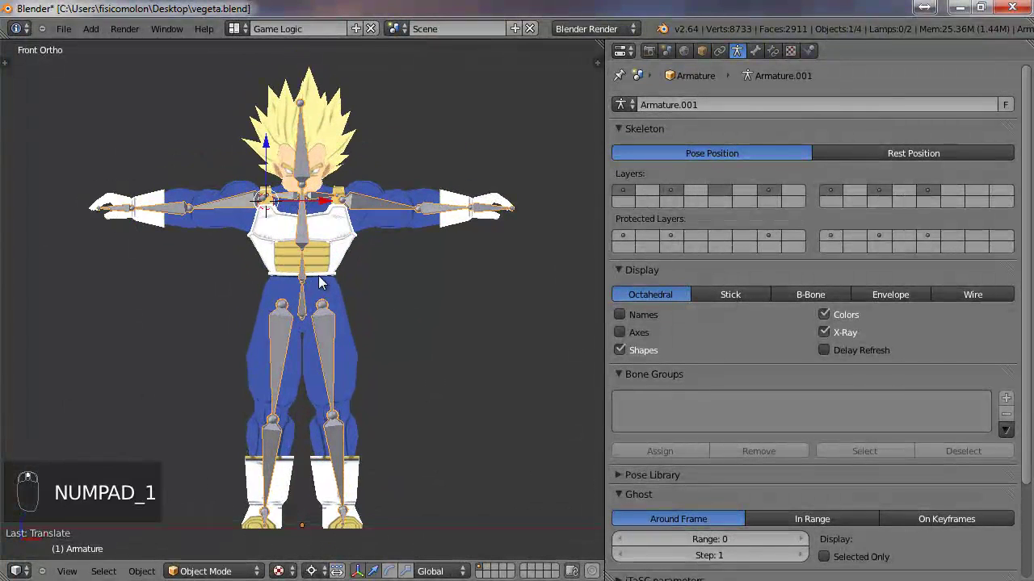
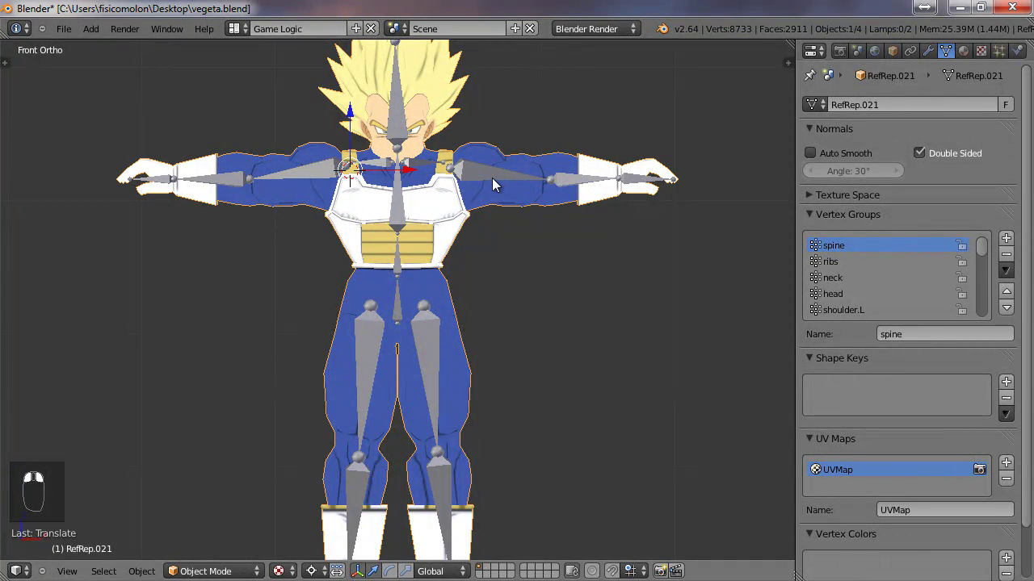
right_click(492, 184)
left_click_drag(493, 185, 460, 265)
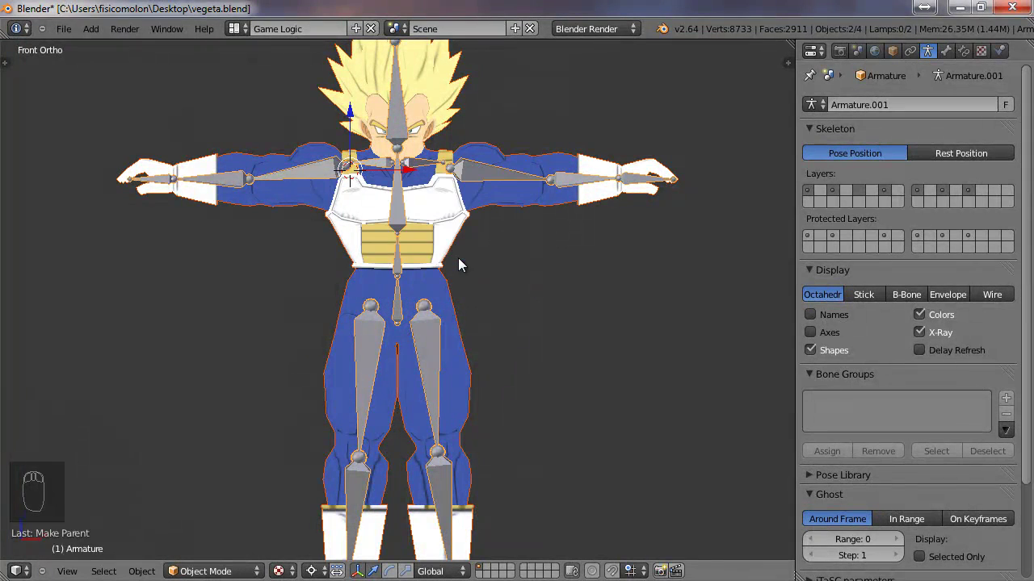
- In Pose Mode, rotate the left upper-arm bone to swing the arm down toward the body
left_click_drag(462, 215, 224, 529)
left_click(224, 529)
left_click_drag(494, 177, 497, 358)
key("r")
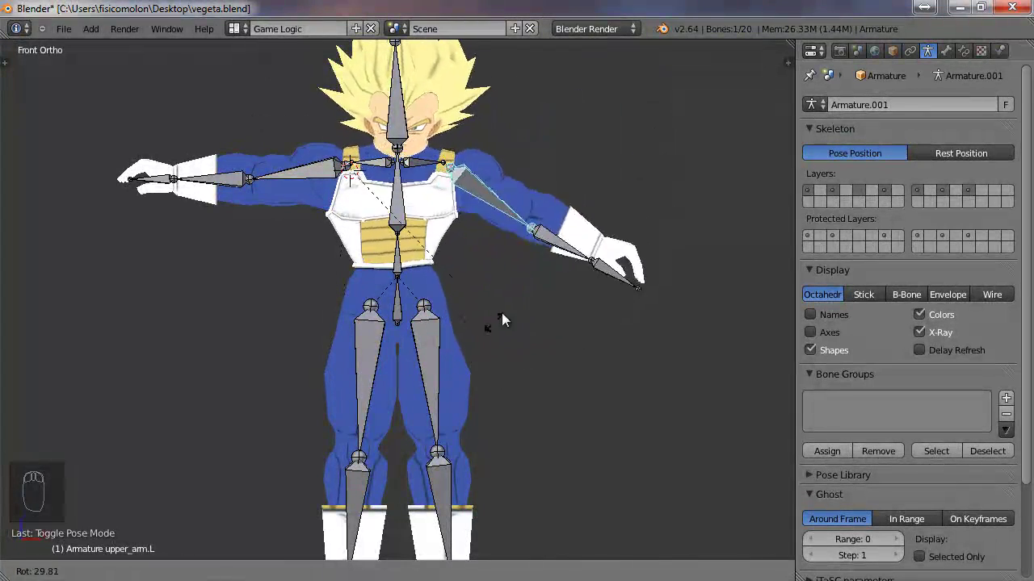
left_click_drag(557, 306, 354, 397)
left_click_drag(431, 328, 436, 151)
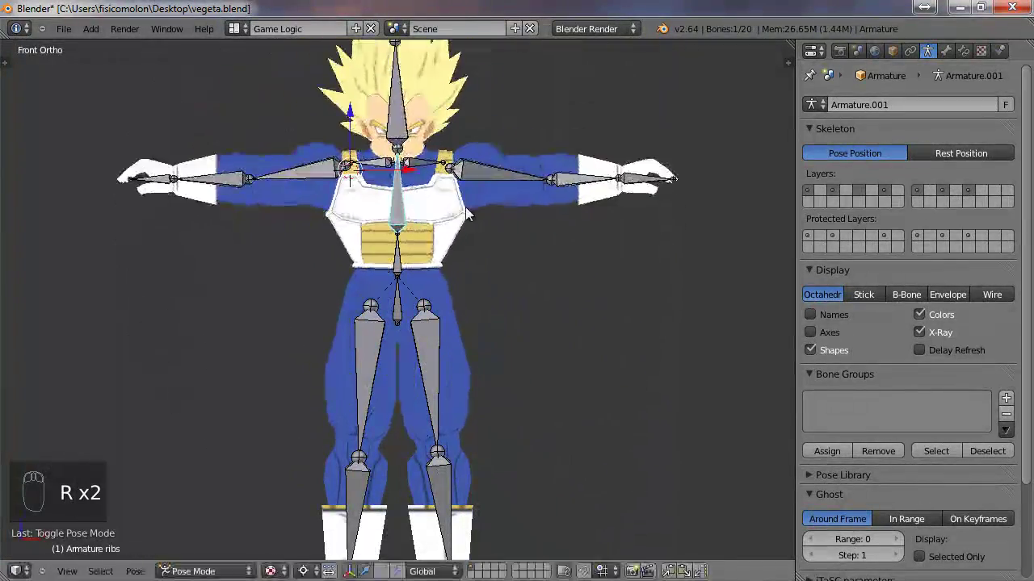
- Rotate the arm again to lower it alongside the body and confirm the pose
left_click_drag(431, 368, 443, 452)
key("r")
left_click_drag(443, 453, 608, 307)
left_click_drag(515, 175, 549, 164)
key("r")
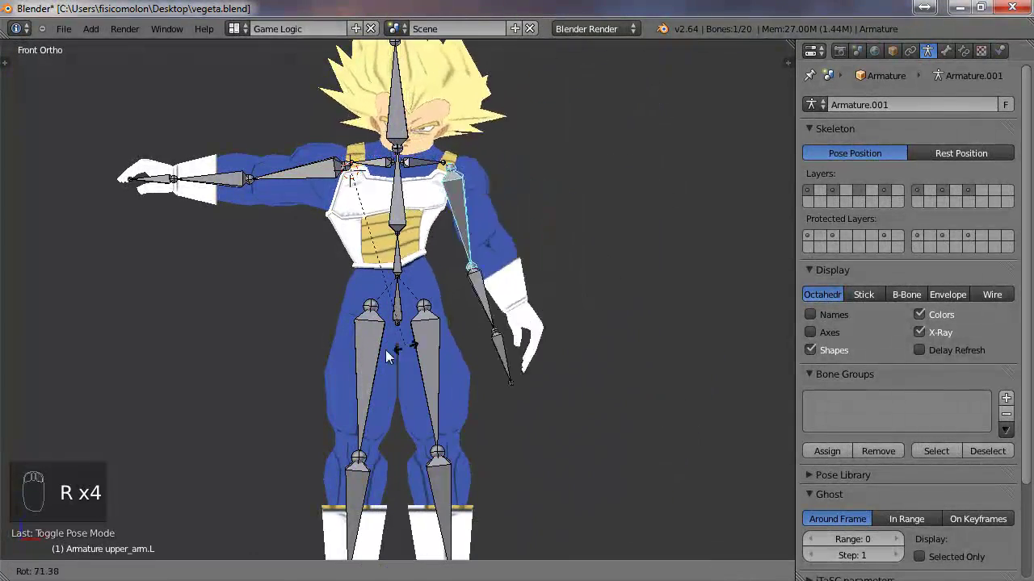
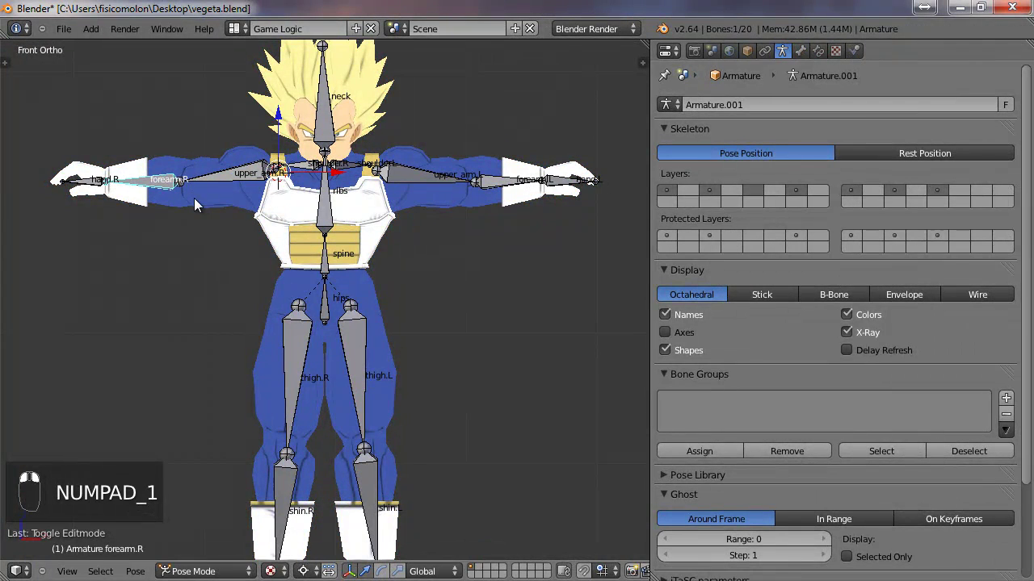
- Start rotating the right forearm bone to bend the arm at the elbow
key("r")
- Bend the right forearm to test it, undo back to a straight arm, and enter the mesh's Edit Mode on the right arm
left_click_drag(188, 260, 170, 191)
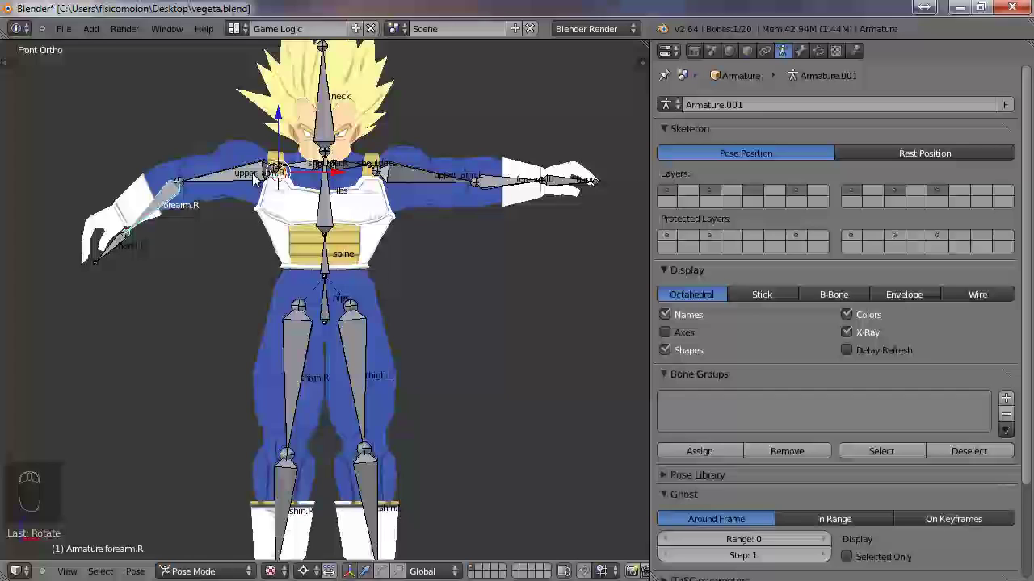
key("ctrl+z")
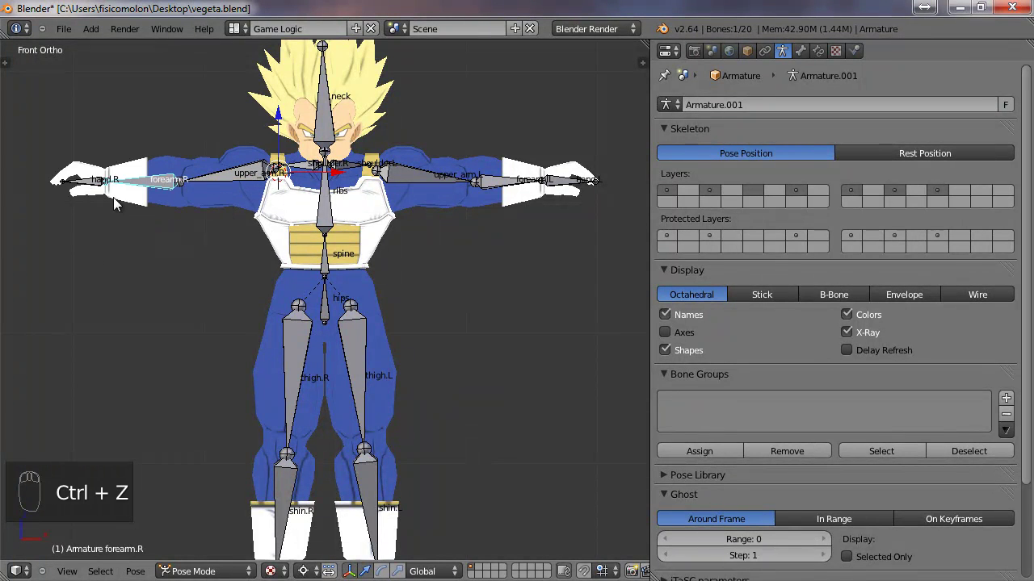
key("ctrl+z")
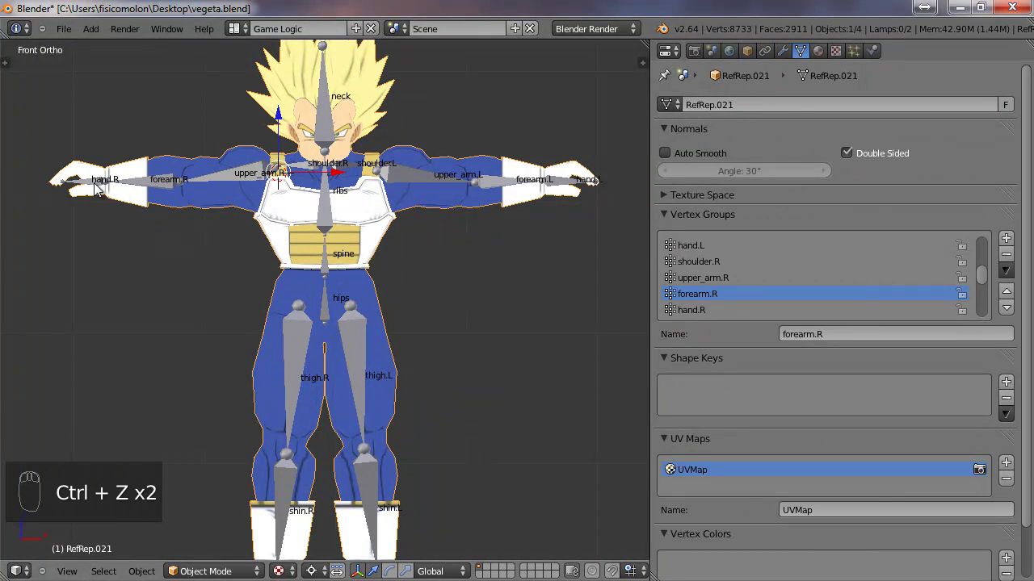
key("ctrl+z")
right_click(256, 217)
key("Tab")
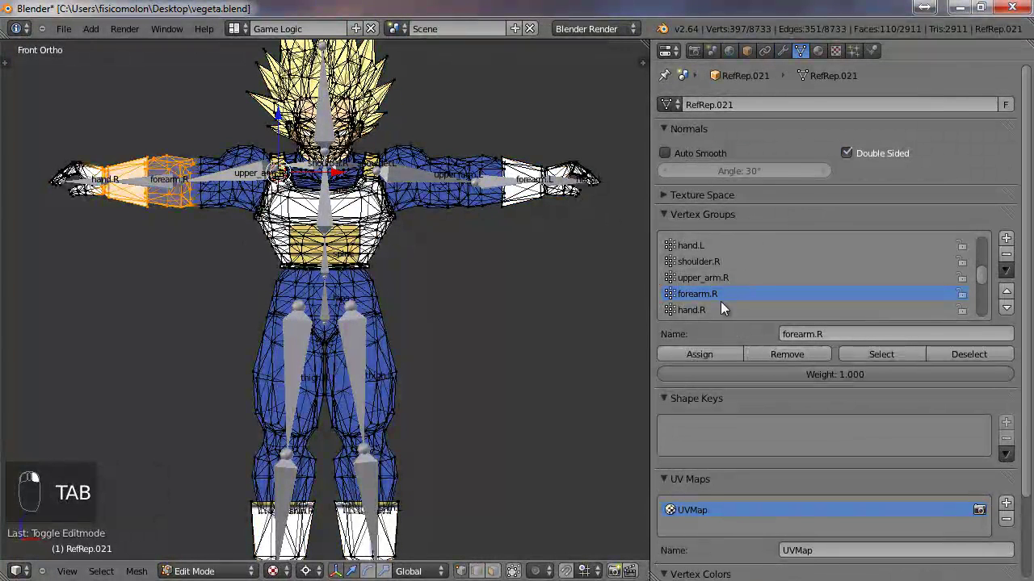
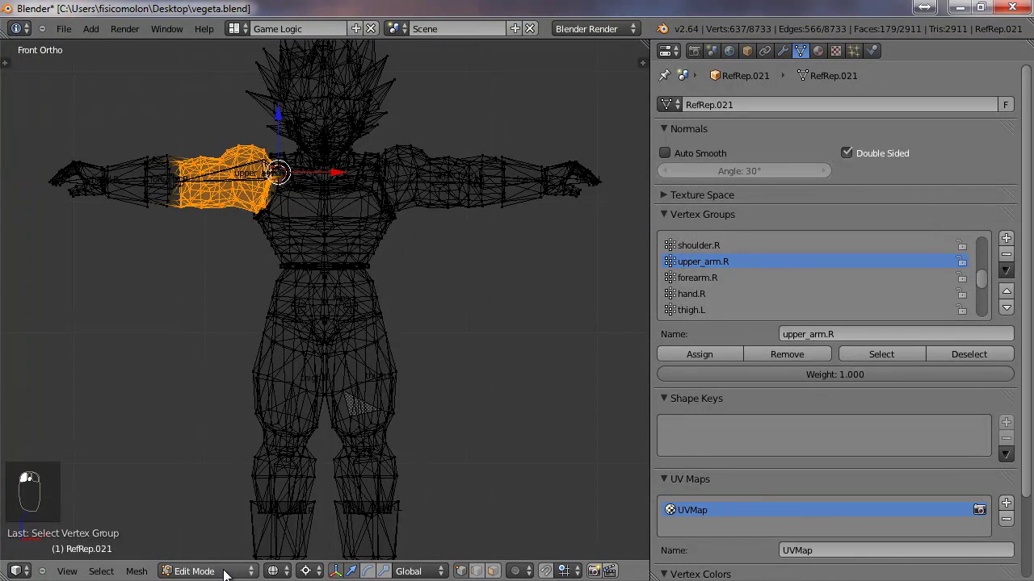
- Back in Pose Mode, rotate the right forearm bone to swing the arm down beside the body
left_click_drag(195, 296, 160, 186)
left_click_drag(161, 186, 171, 279)
key("r")
right_click(170, 278)
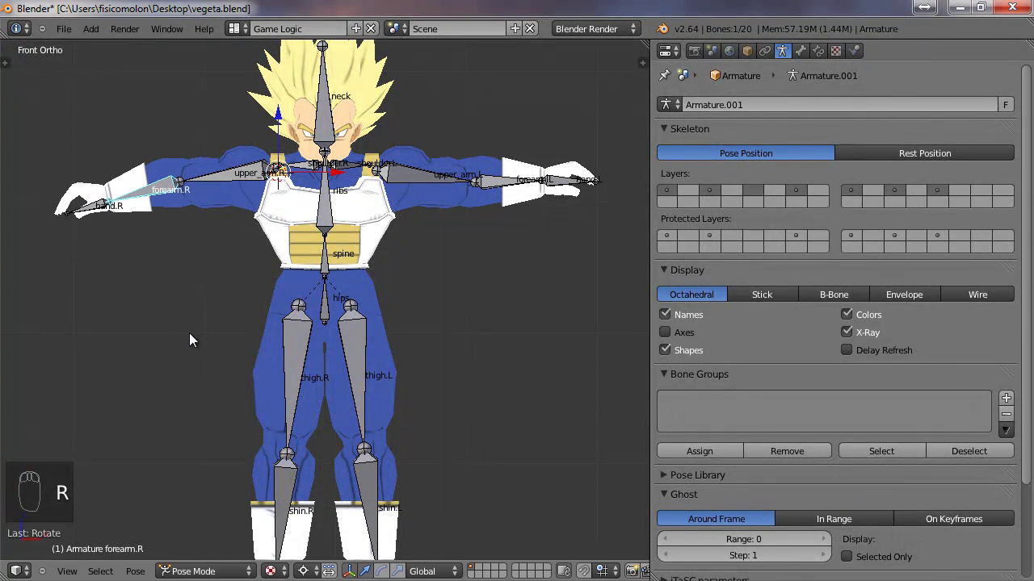
left_click_drag(231, 198, 325, 341)
left_click_drag(231, 197, 198, 238)
key("r")
left_click_drag(209, 257, 252, 312)
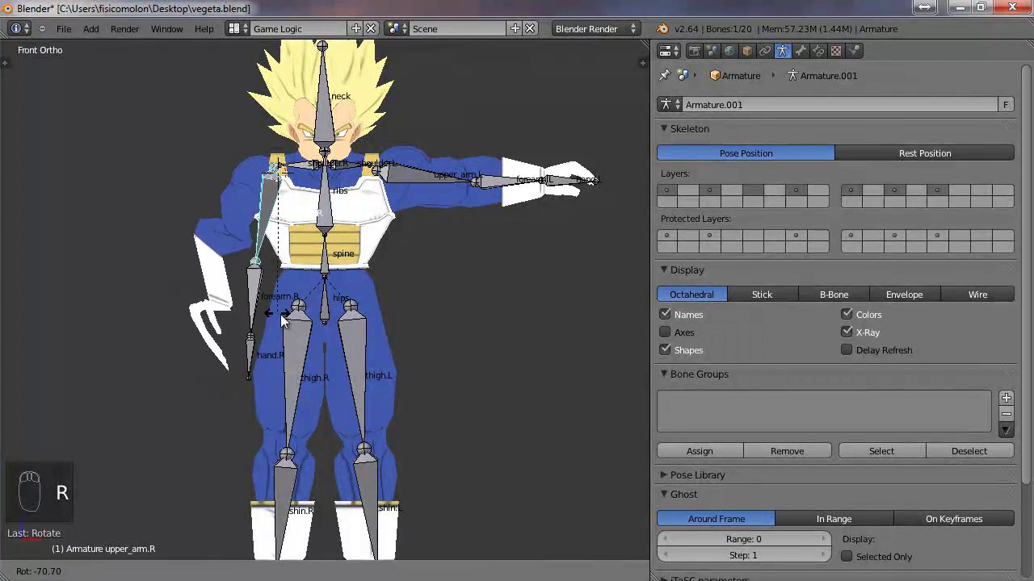
- Test further rotations of the right arm bones, then select the right hand bone
key("r")
left_click_drag(266, 295, 69, 136)
key("r")
key("r")
key("r")
key("r")
right_click(152, 162)
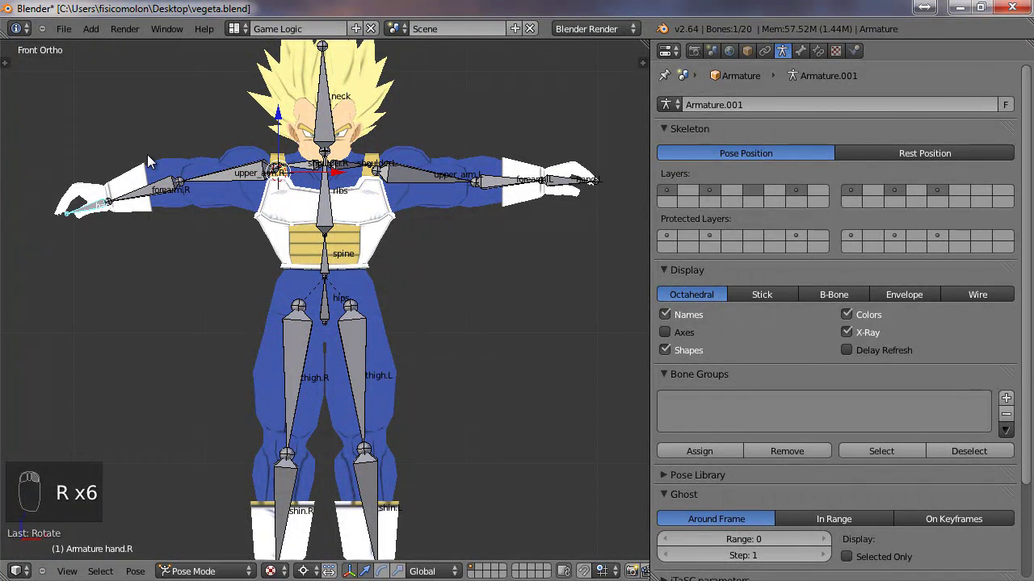